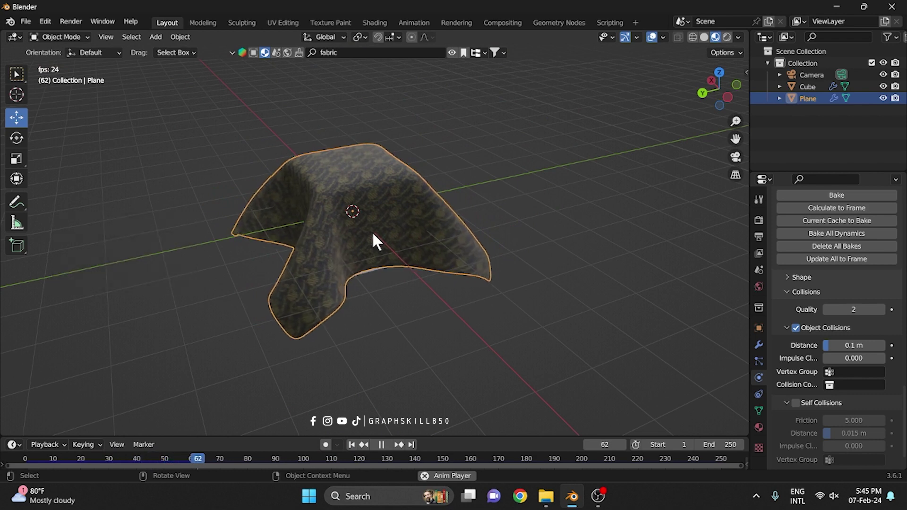
# Move the plane about 4 m straight up along Z so it sits above the cube.
pyautogui.click(385, 260)
pyautogui.moveTo(393, 263); pyautogui.dragTo(403, 288)
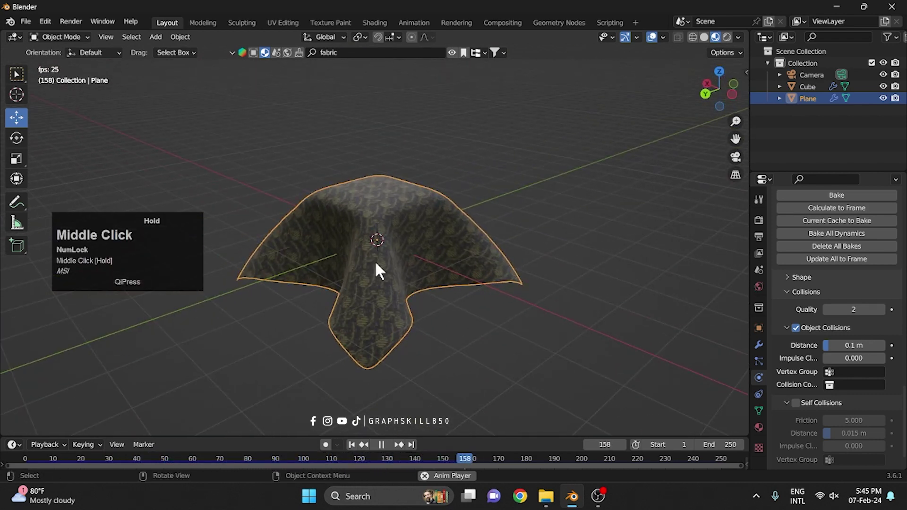
pyautogui.scroll(3)
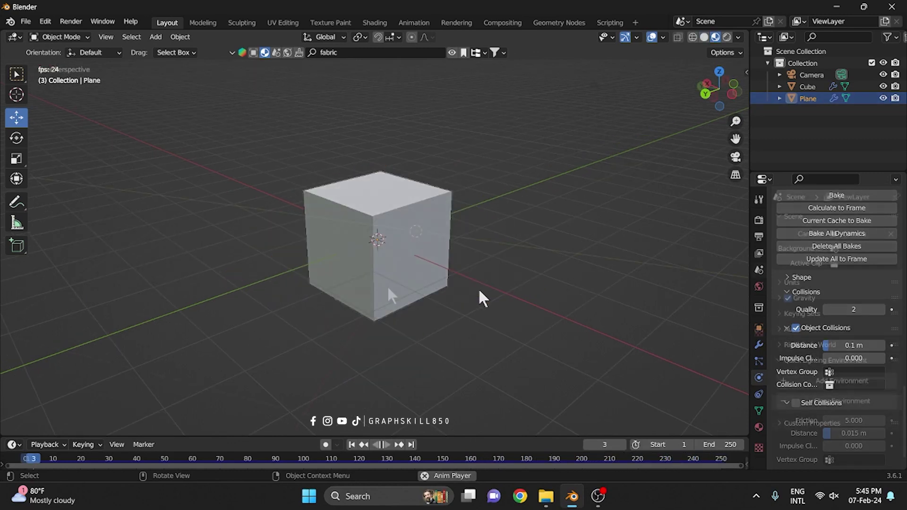
pyautogui.click(430, 242)
pyautogui.press('shift+a')
pyautogui.click(465, 255)
pyautogui.press('shift+a')
pyautogui.moveTo(511, 240); pyautogui.dragTo(514, 249)
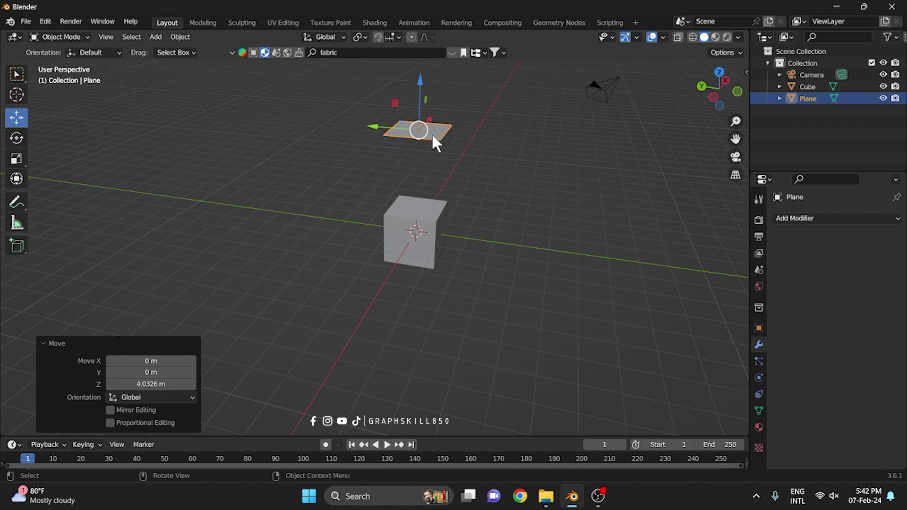
pyautogui.click(438, 143)
# Scale the plane up roughly three times, then leave the cube selected.
pyautogui.press('s')
pyautogui.click(462, 161)
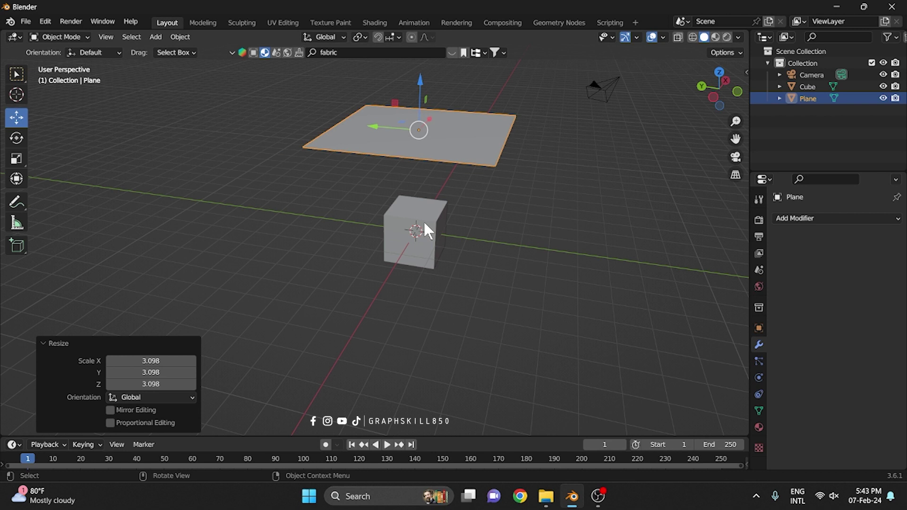
pyautogui.click(430, 231)
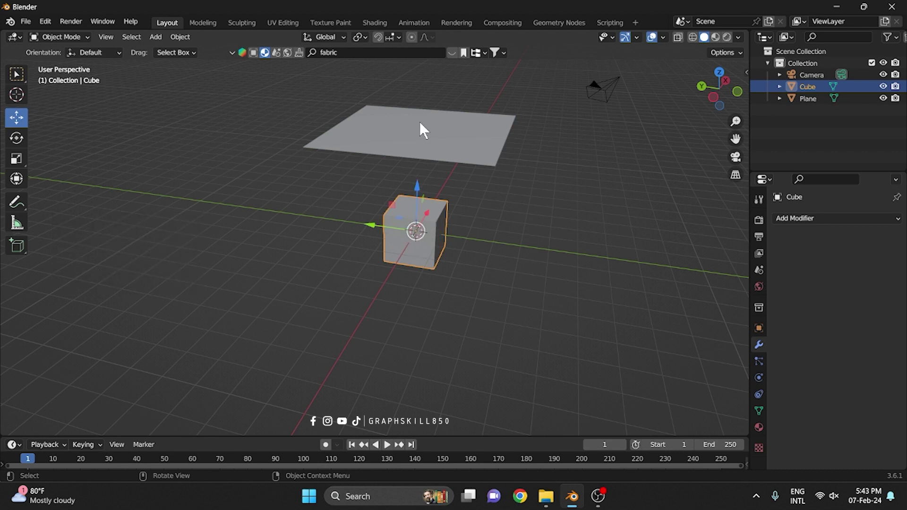
pyautogui.click(425, 129)
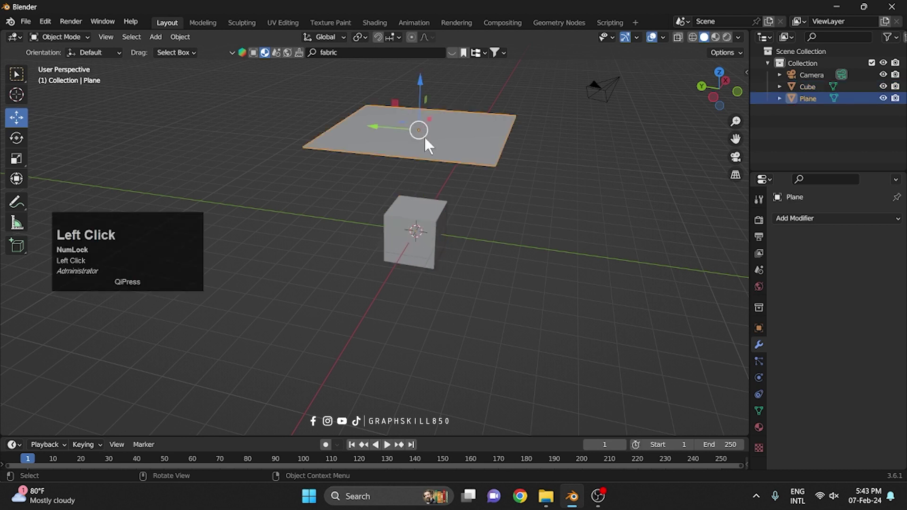
pyautogui.click(438, 228)
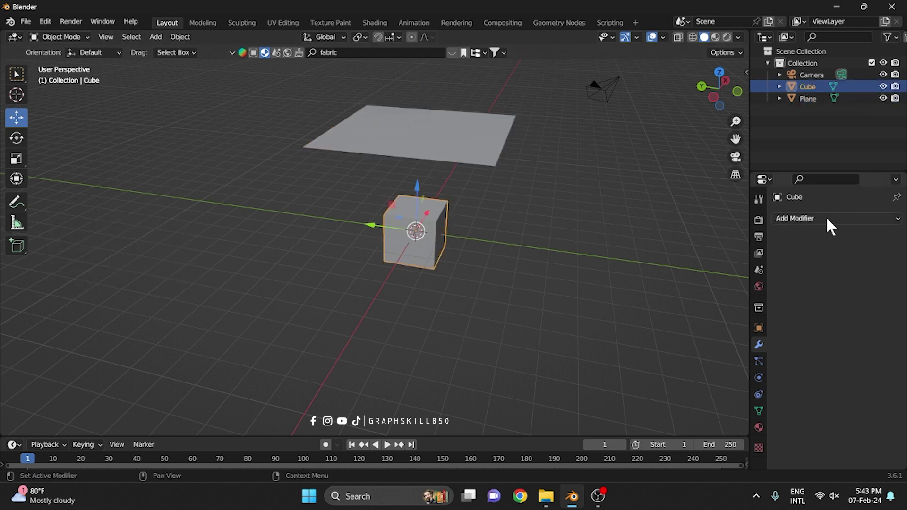
# Give the cube Collision physics, review its settings, and select the plane.
pyautogui.click(814, 229)
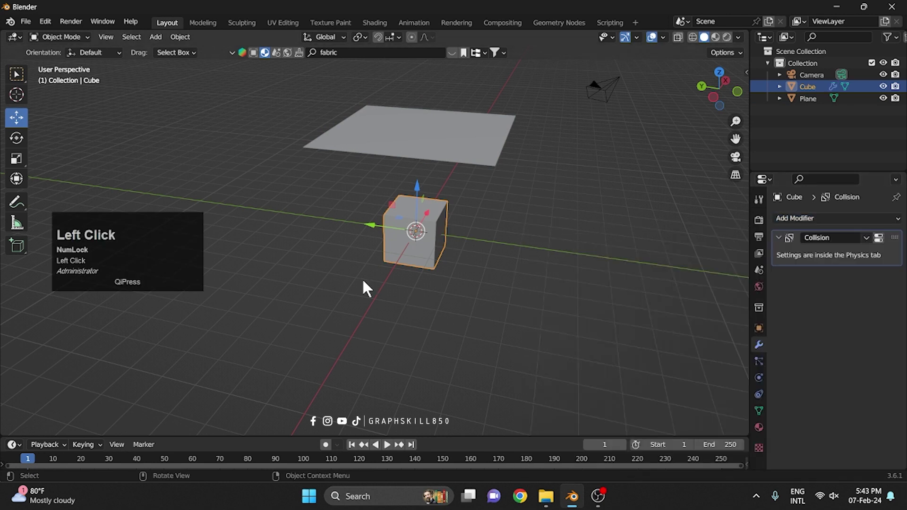
pyautogui.click(883, 246)
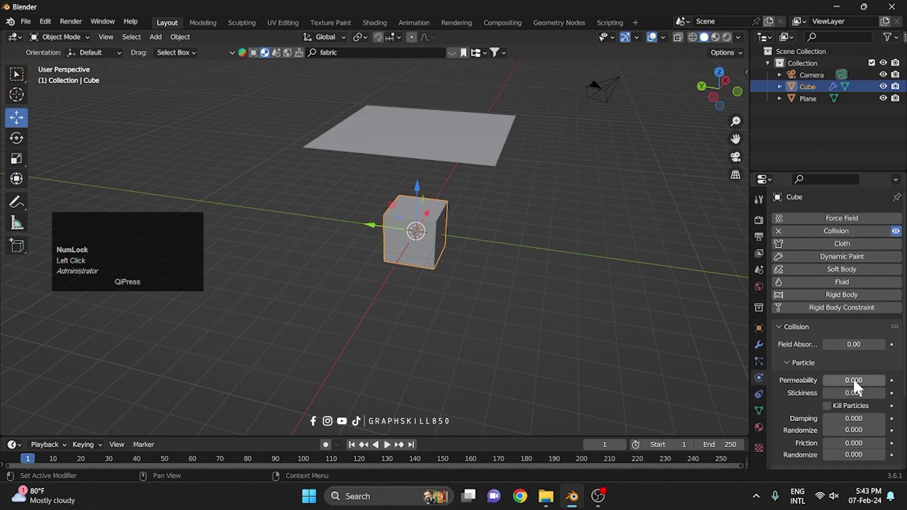
pyautogui.scroll(-3)
pyautogui.scroll(3)
pyautogui.scroll(-3)
pyautogui.scroll(3)
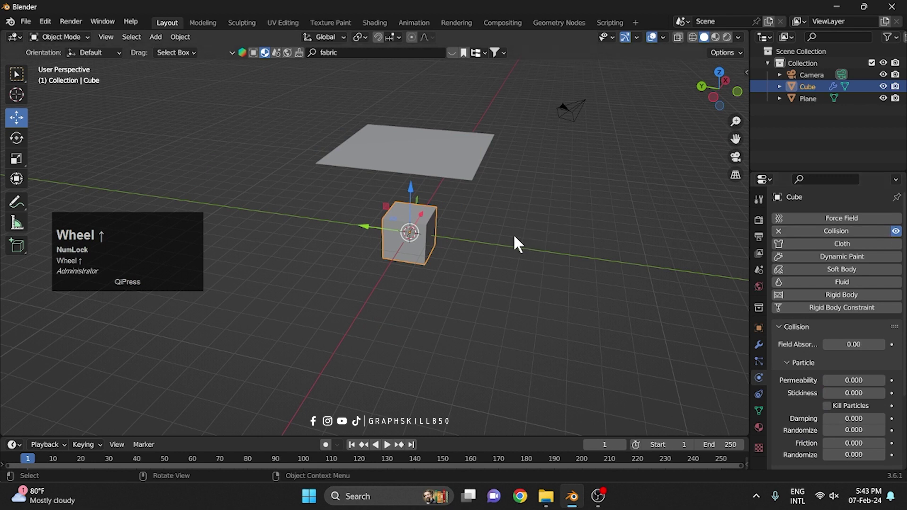
pyautogui.click(433, 164)
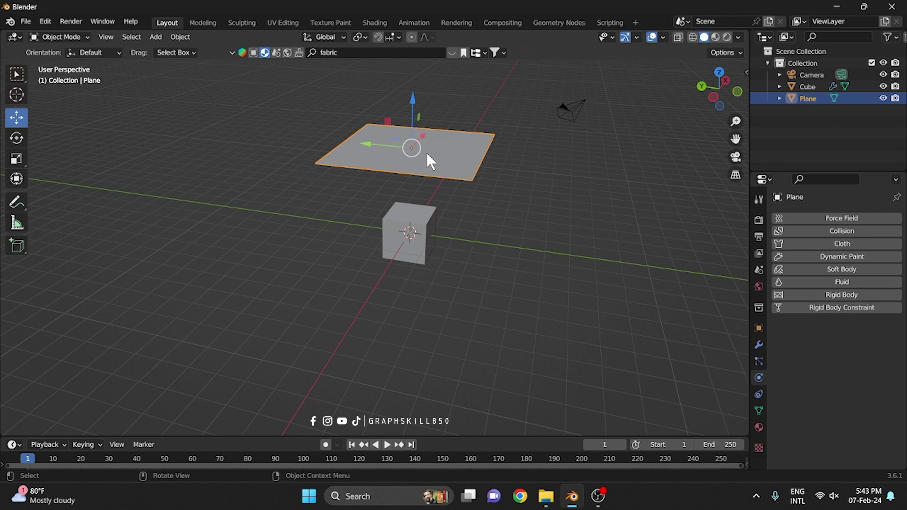
# Edit the plane's mesh in Edit Mode with a value of 5, then return to Object Mode.
pyautogui.click(433, 160)
pyautogui.press('Tab')
pyautogui.rightClick(434, 160)
pyautogui.doubleClick(378, 183)
pyautogui.press('5')
pyautogui.press('Return')
pyautogui.click(450, 157)
pyautogui.press('Tab')
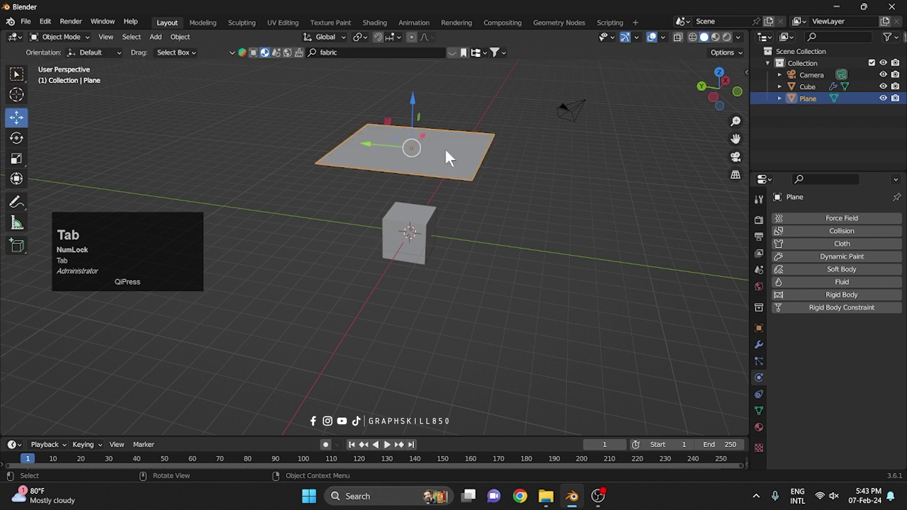
# Apply All Transforms to the plane and add Cloth physics to it.
pyautogui.press('ctrl+a')
pyautogui.click(420, 196)
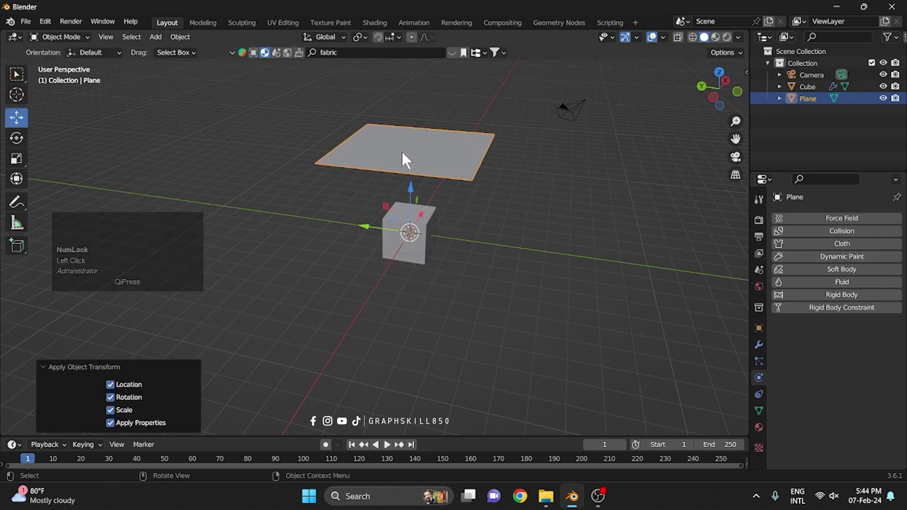
pyautogui.click(761, 356)
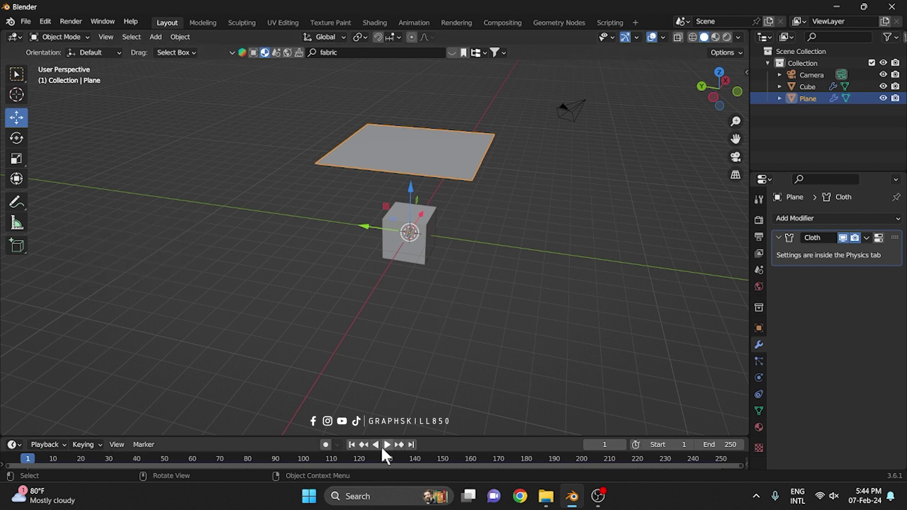
# Play the simulation so the plane drapes onto the cube and set the plane to Shade Smooth.
pyautogui.click(388, 459)
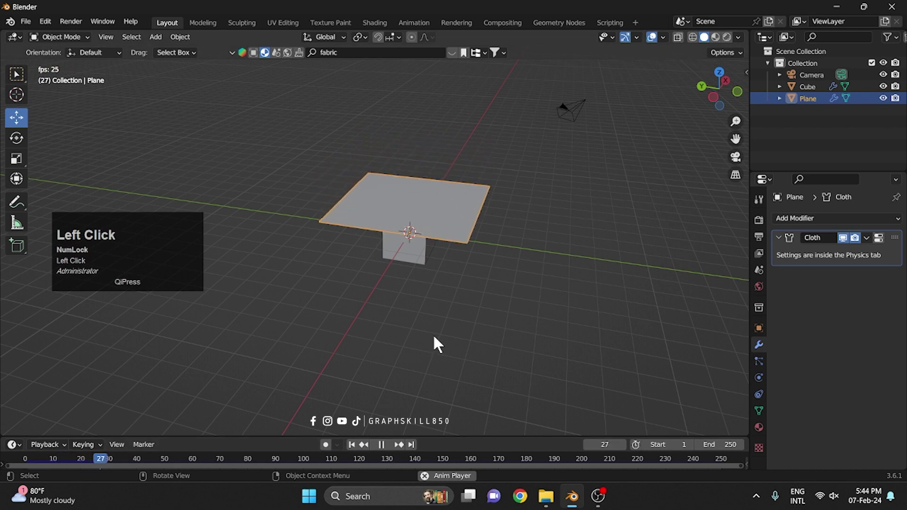
pyautogui.middleClick(369, 266)
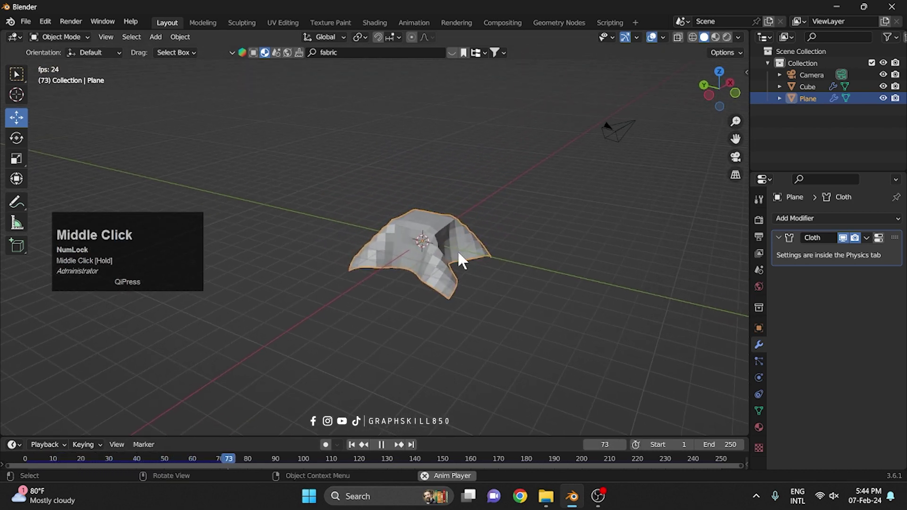
pyautogui.scroll(3)
pyautogui.click(480, 280)
pyautogui.rightClick(472, 264)
pyautogui.click(443, 253)
pyautogui.moveTo(501, 284); pyautogui.dragTo(805, 226)
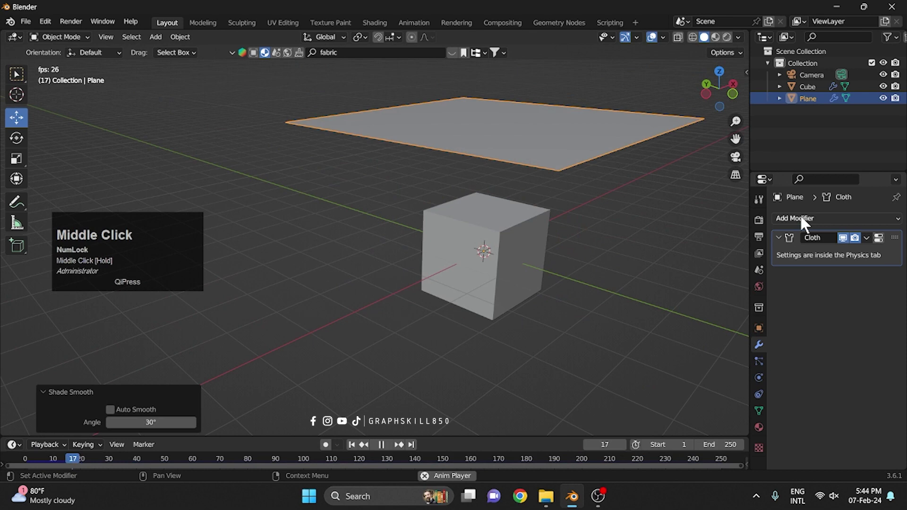
# Add a Subdivision Surface modifier after Cloth with viewport and render levels 4.
pyautogui.click(806, 225)
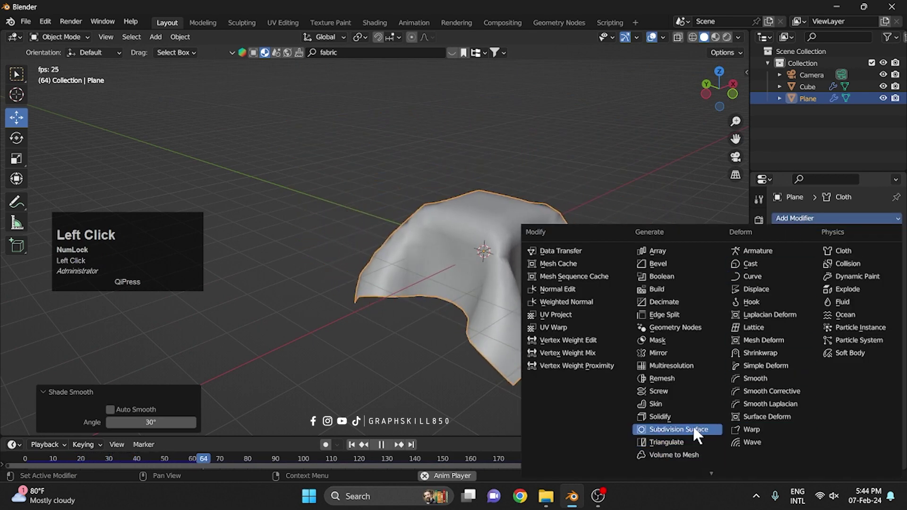
pyautogui.moveTo(698, 436); pyautogui.dragTo(411, 262)
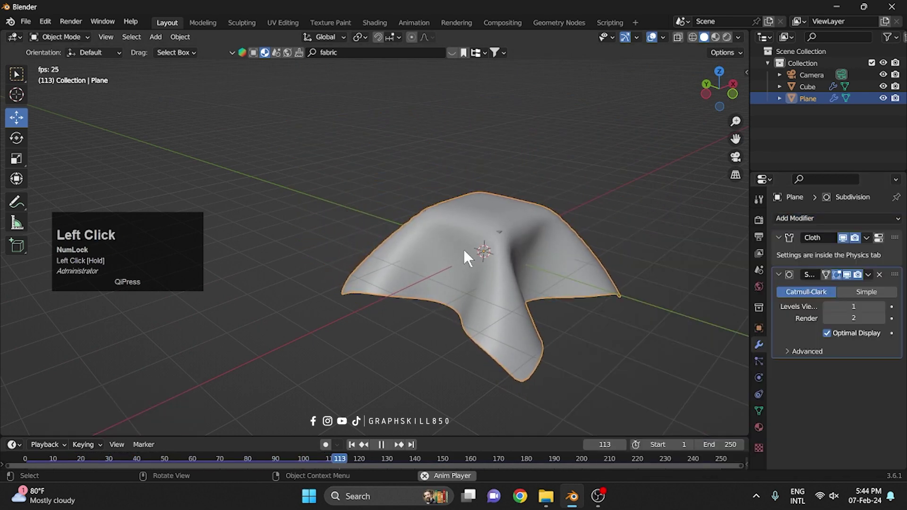
pyautogui.moveTo(411, 263); pyautogui.dragTo(886, 314)
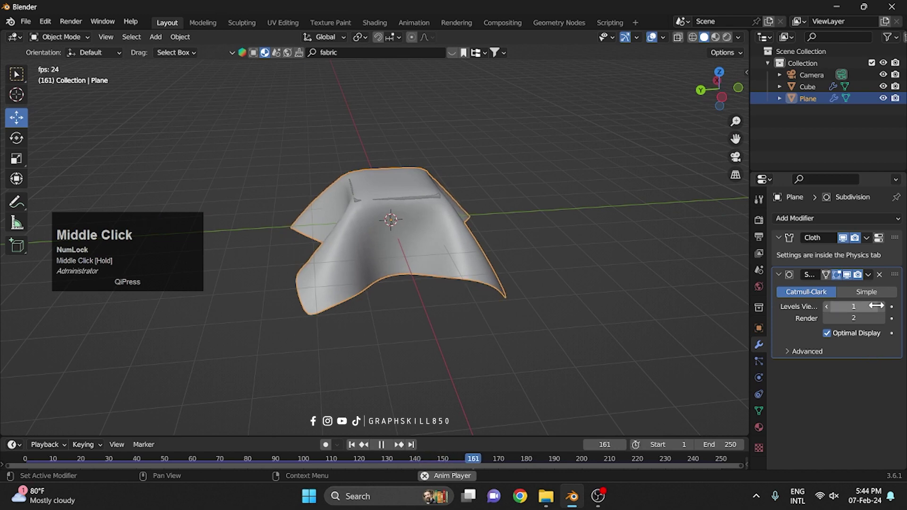
pyautogui.click(887, 314)
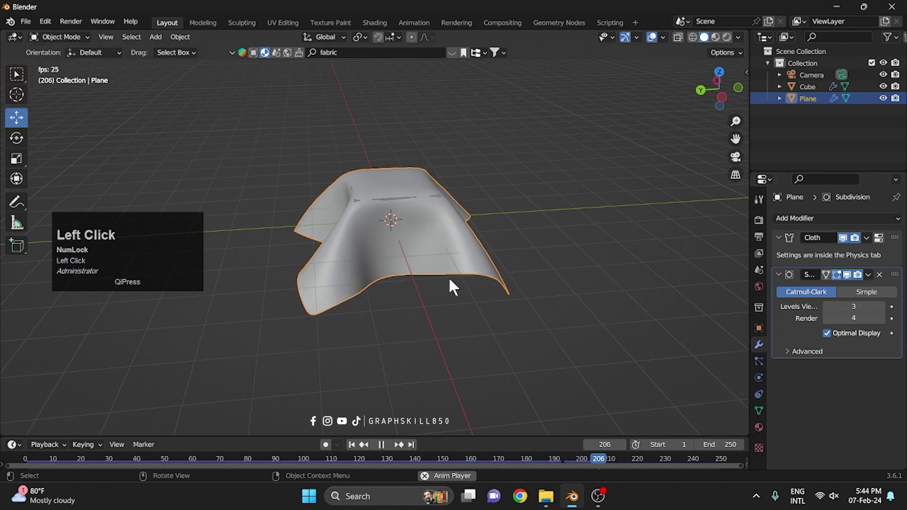
pyautogui.moveTo(556, 277); pyautogui.dragTo(499, 236)
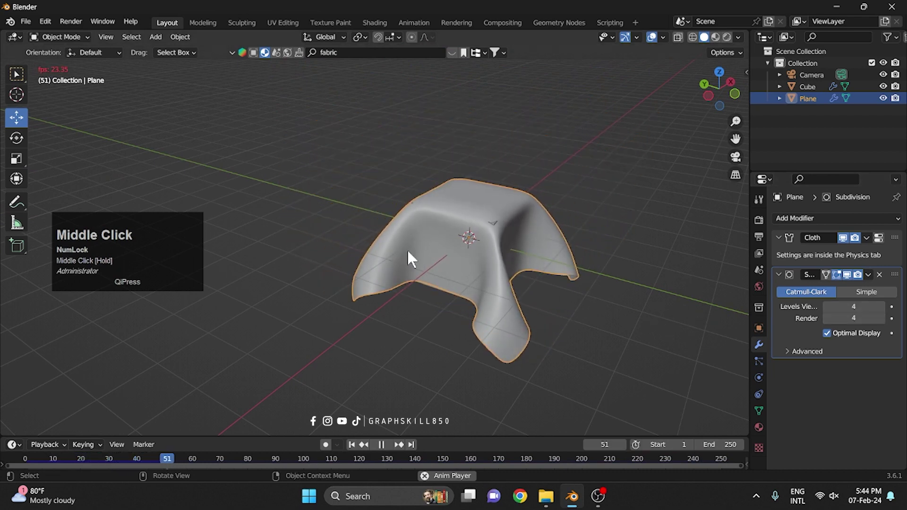
pyautogui.scroll(3)
pyautogui.middleClick(396, 253)
pyautogui.scroll(3)
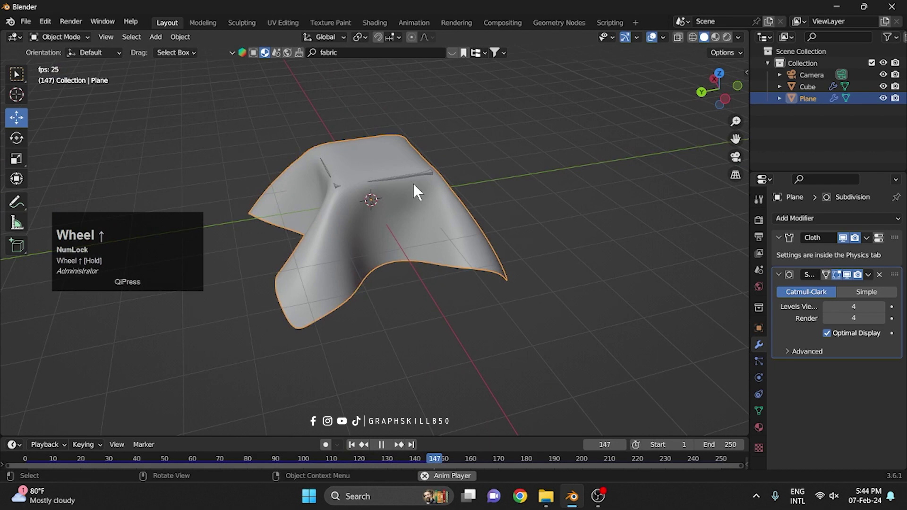
pyautogui.moveTo(419, 233); pyautogui.dragTo(884, 246)
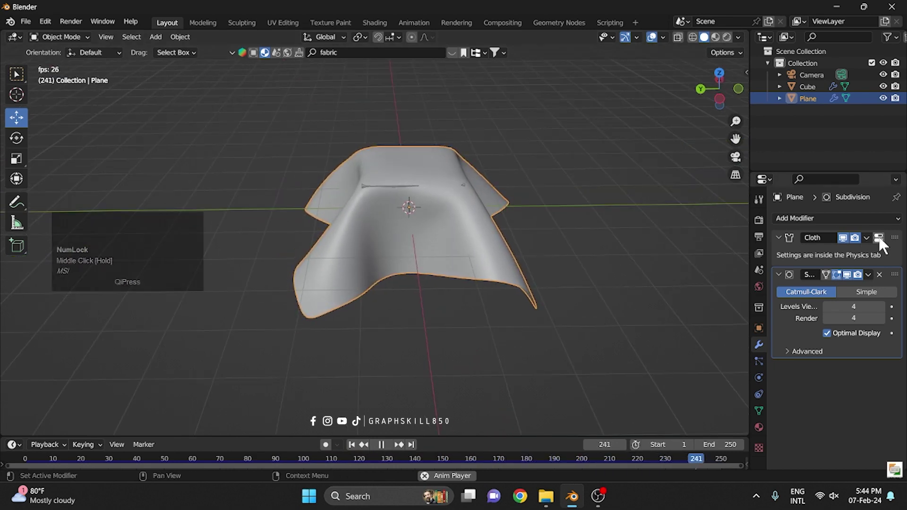
# Set the cloth's Object Collisions Distance to 0.1 m and replay the drape.
pyautogui.click(884, 245)
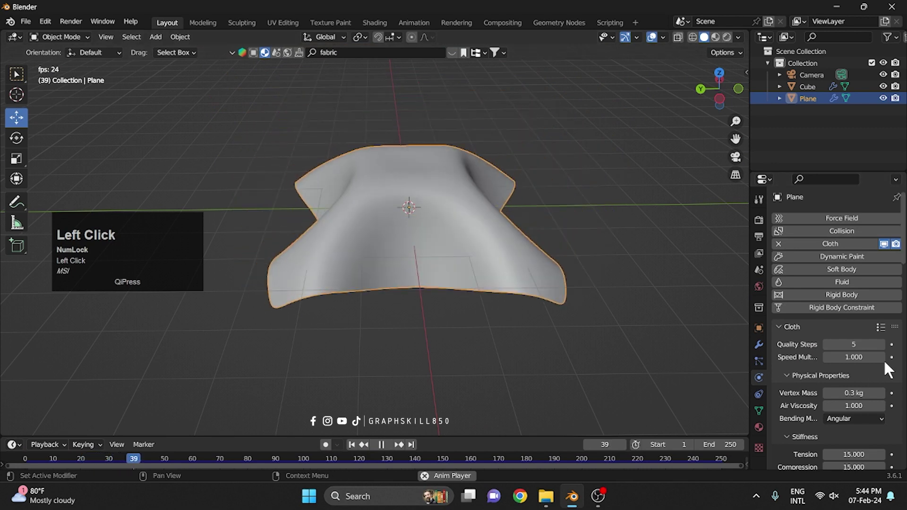
pyautogui.scroll(-3)
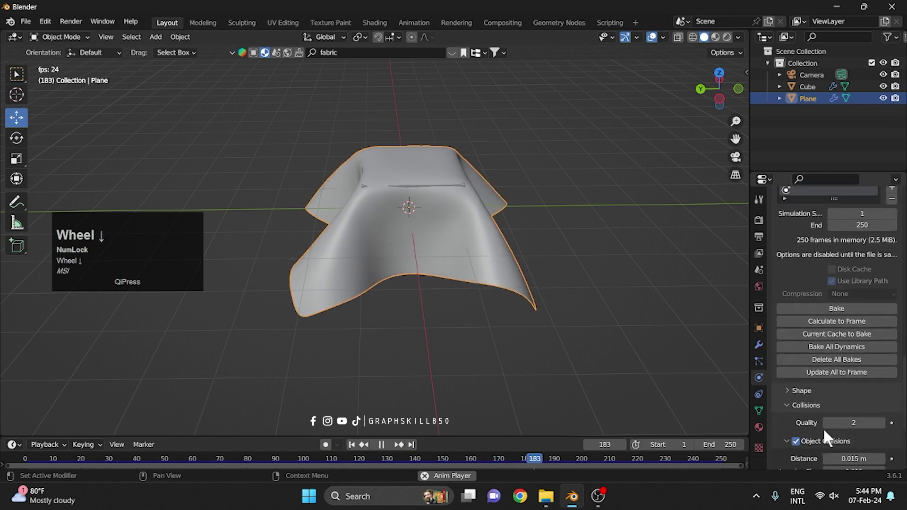
pyautogui.scroll(-3)
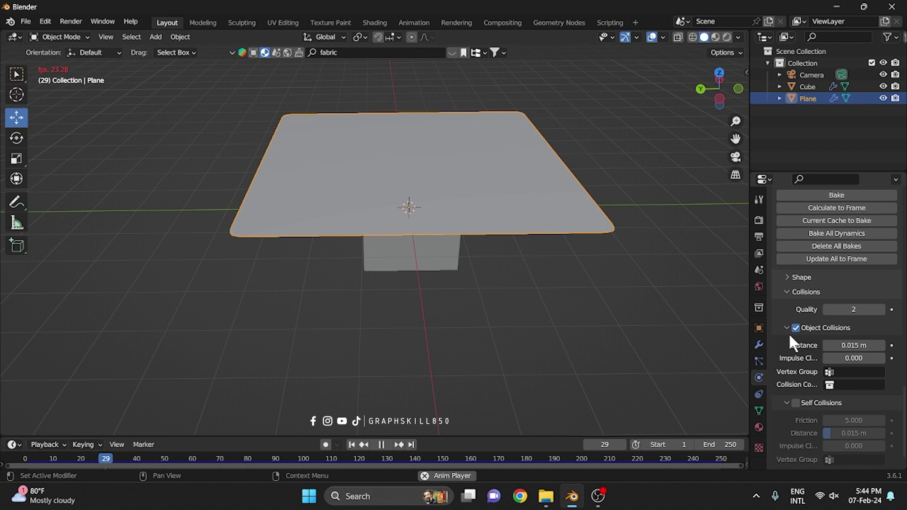
pyautogui.moveTo(851, 354); pyautogui.dragTo(882, 343)
pyautogui.press('1')
pyautogui.press('Return')
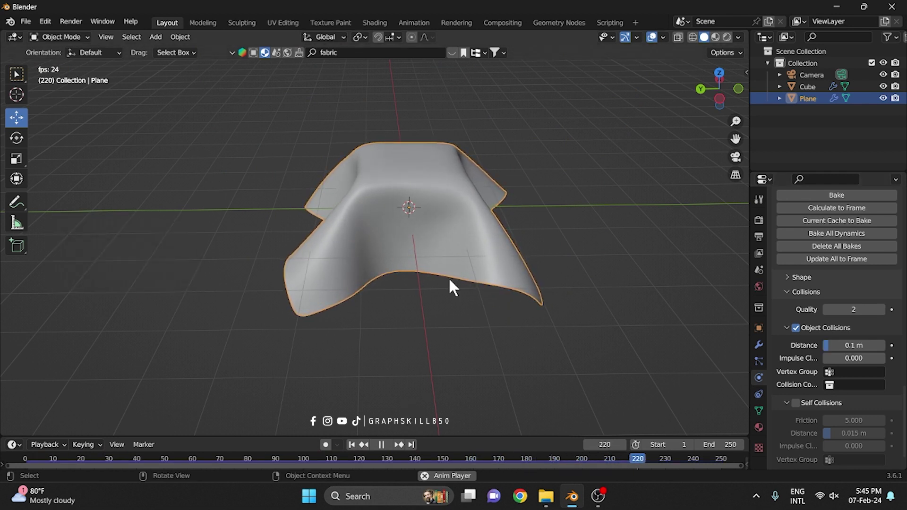
pyautogui.press('Return')
pyautogui.moveTo(212, 265); pyautogui.dragTo(343, 50)
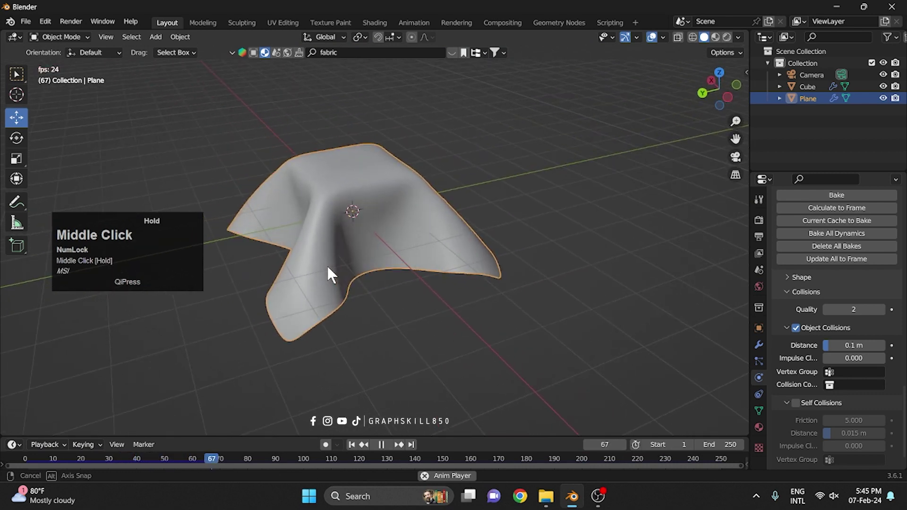
# Search the BlenderKit asset bar for 'fabric' materials.
pyautogui.click(344, 50)
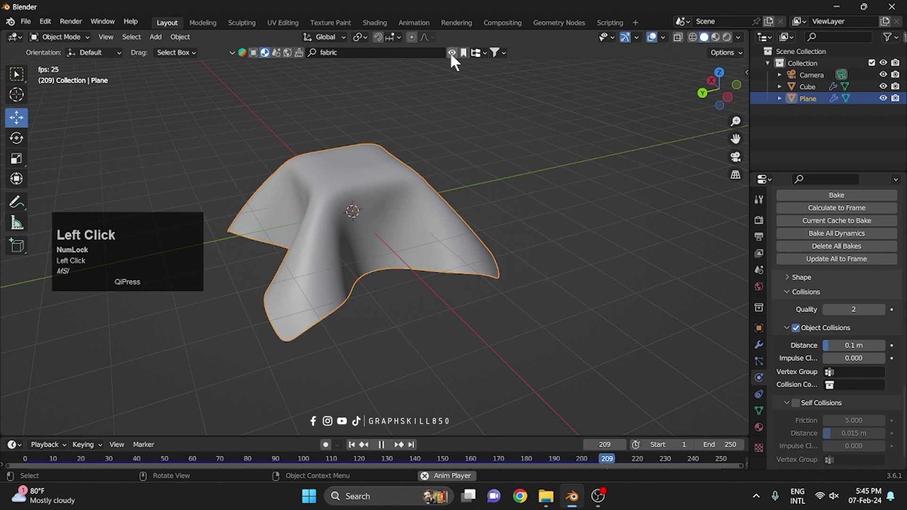
pyautogui.click(390, 53)
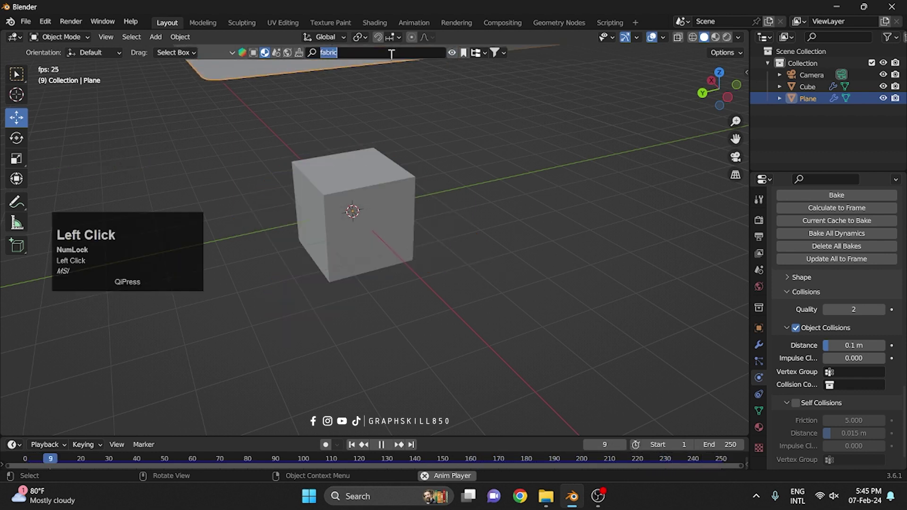
pyautogui.press('space')
pyautogui.click(367, 200)
pyautogui.press('space')
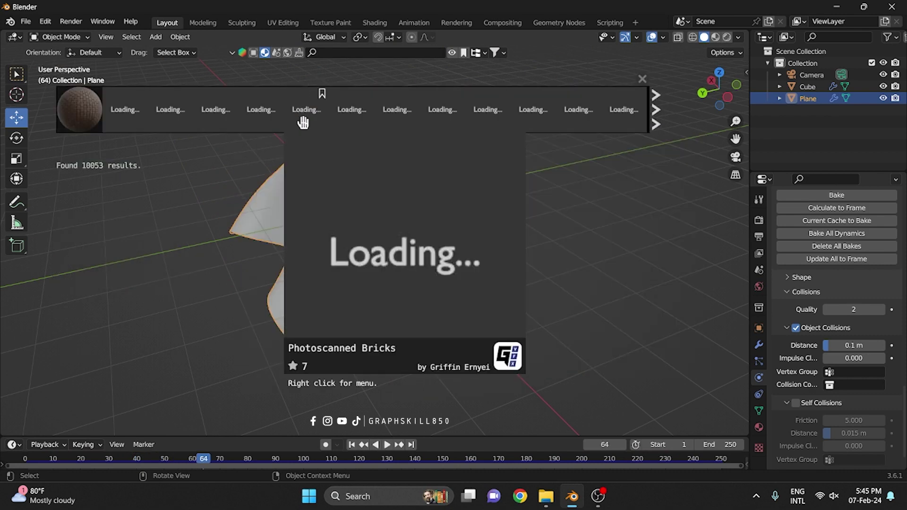
pyautogui.click(377, 65)
pyautogui.write('fabric')
pyautogui.press('Return')
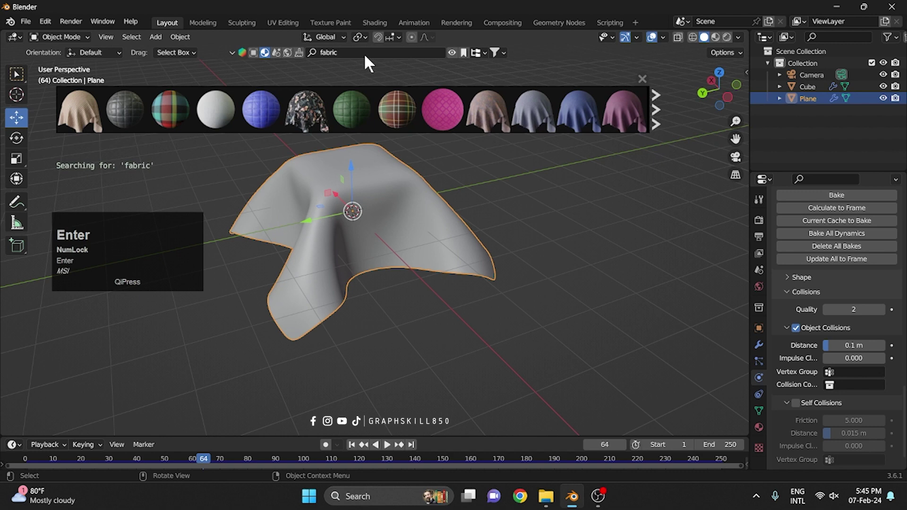
# Apply the dark patterned Fabric material from the results to the plane.
pyautogui.click(660, 126)
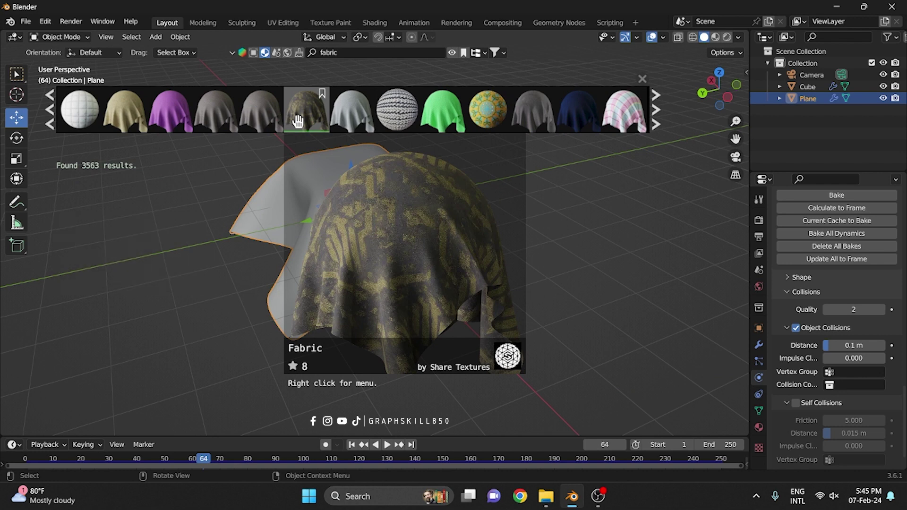
pyautogui.click(298, 120)
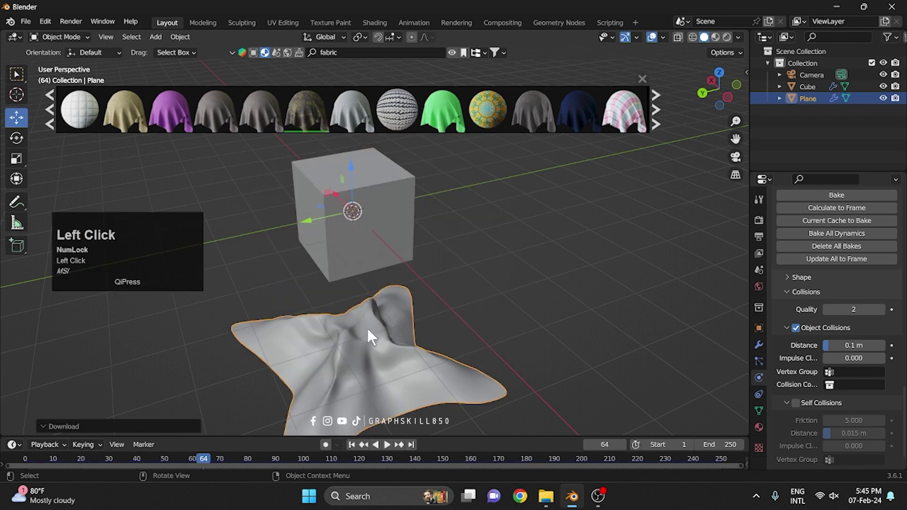
pyautogui.click(720, 45)
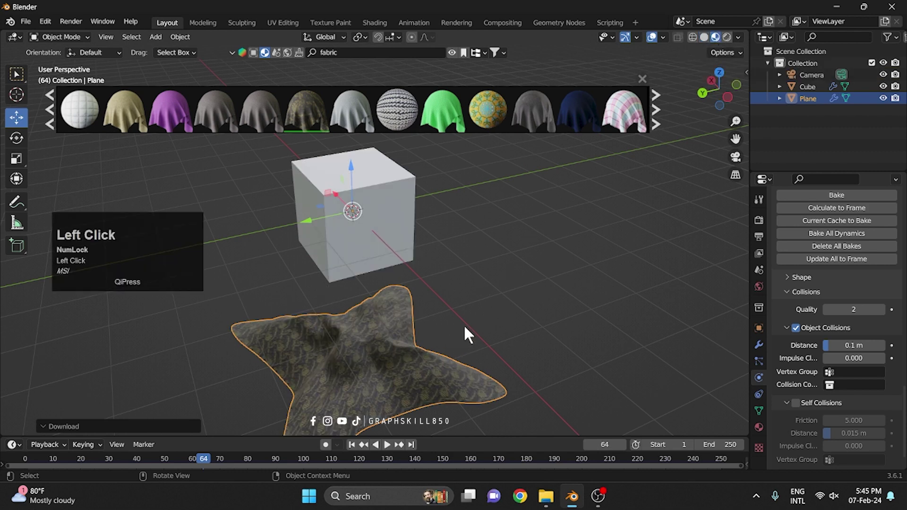
pyautogui.click(396, 452)
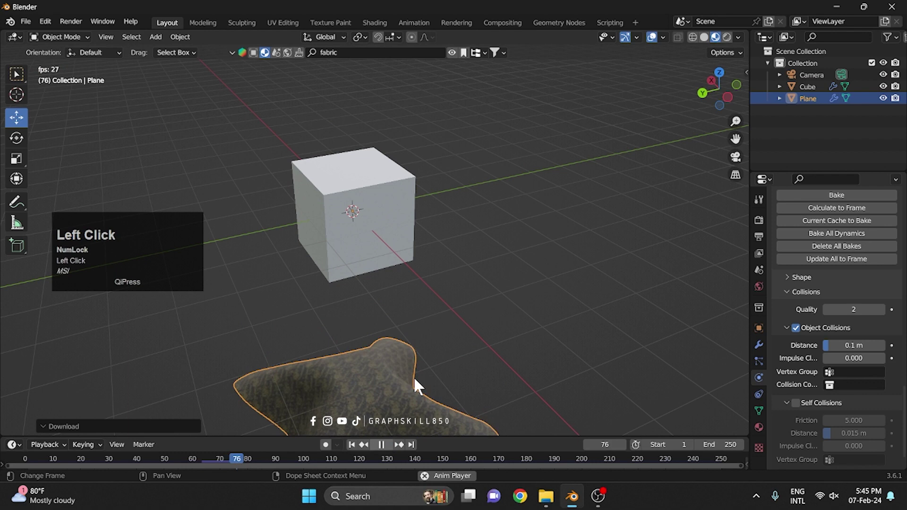
# Pause the drape at frame 81 and apply Visual Geometry to Mesh on the plane.
pyautogui.click(358, 451)
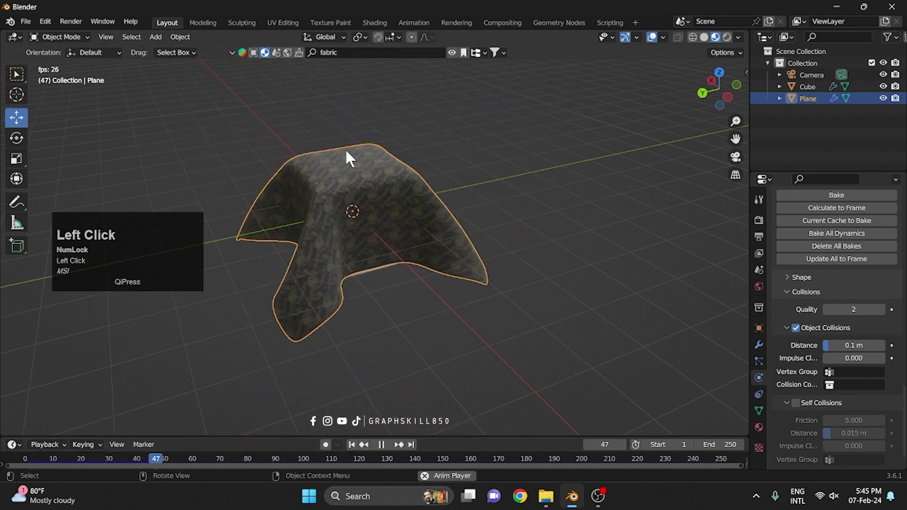
pyautogui.click(385, 261)
pyautogui.moveTo(392, 263); pyautogui.dragTo(381, 272)
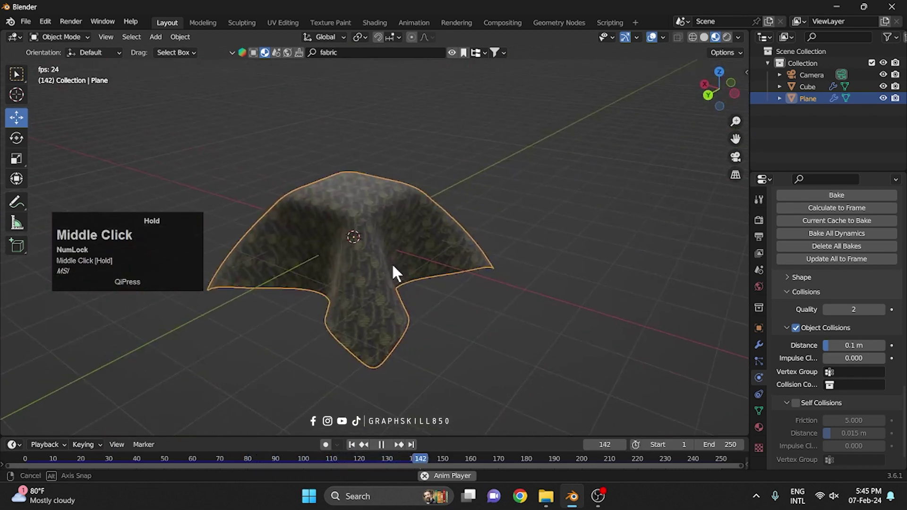
pyautogui.scroll(3)
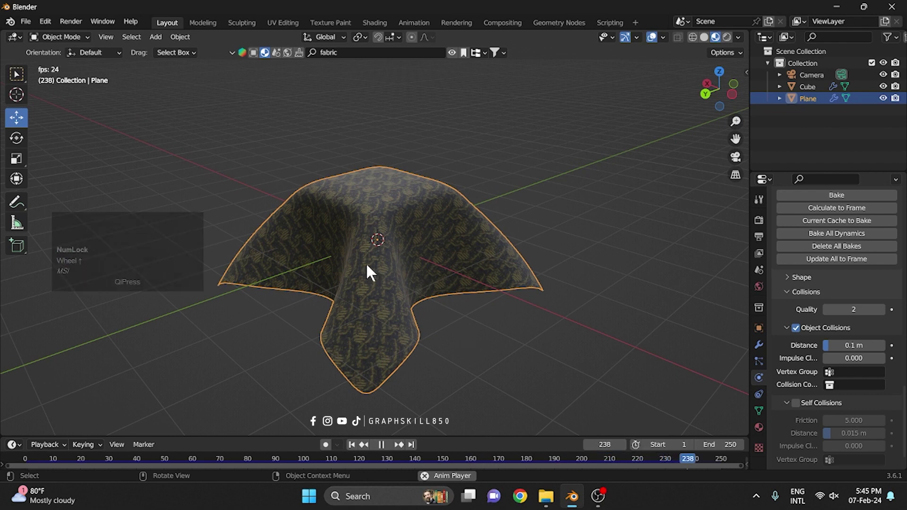
pyautogui.press('space')
pyautogui.click(767, 356)
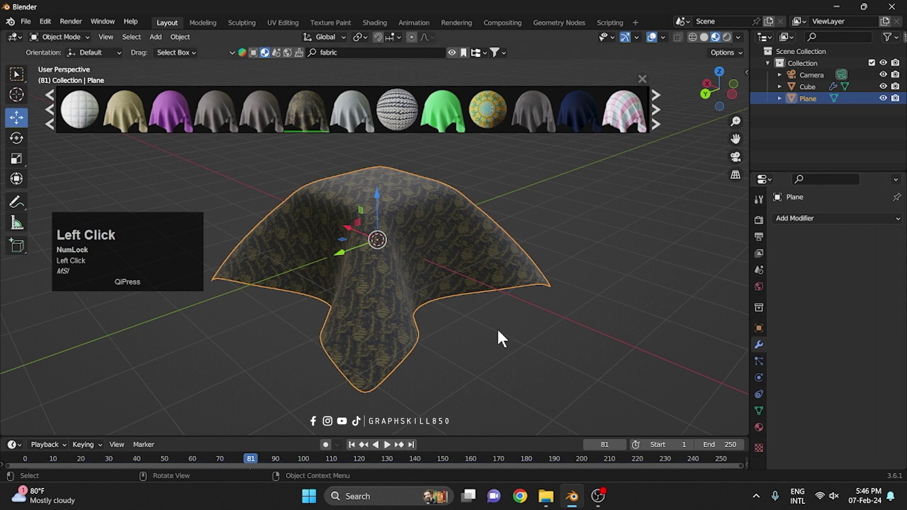
pyautogui.middleClick(478, 307)
pyautogui.press('Tab')
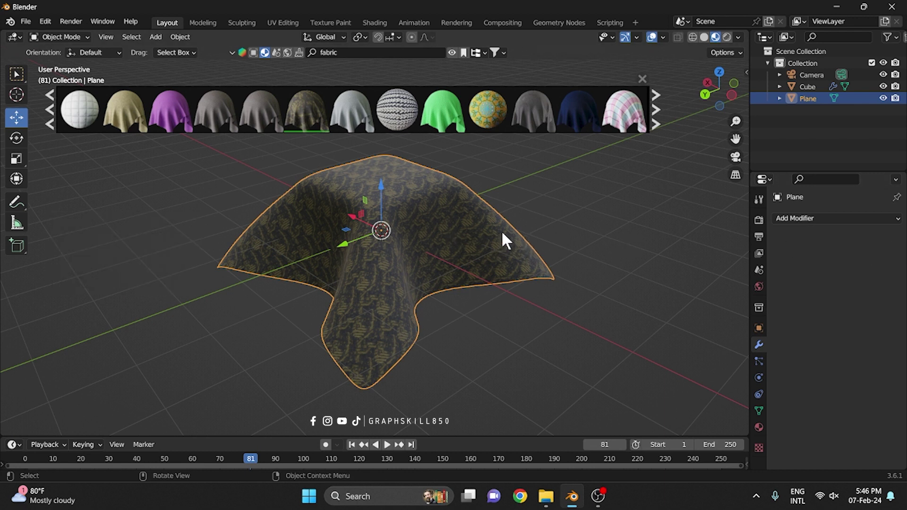
pyautogui.click(507, 241)
pyautogui.press('Tab')
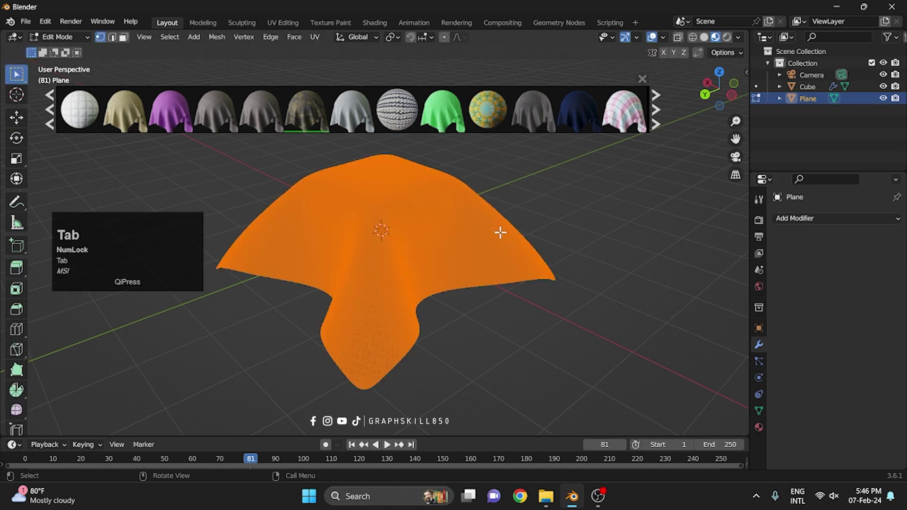
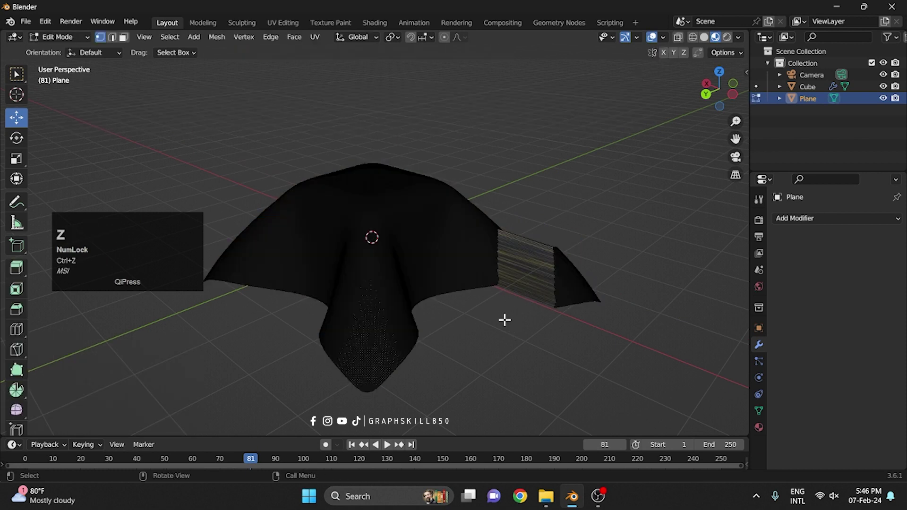
pyautogui.press('ctrl+z')
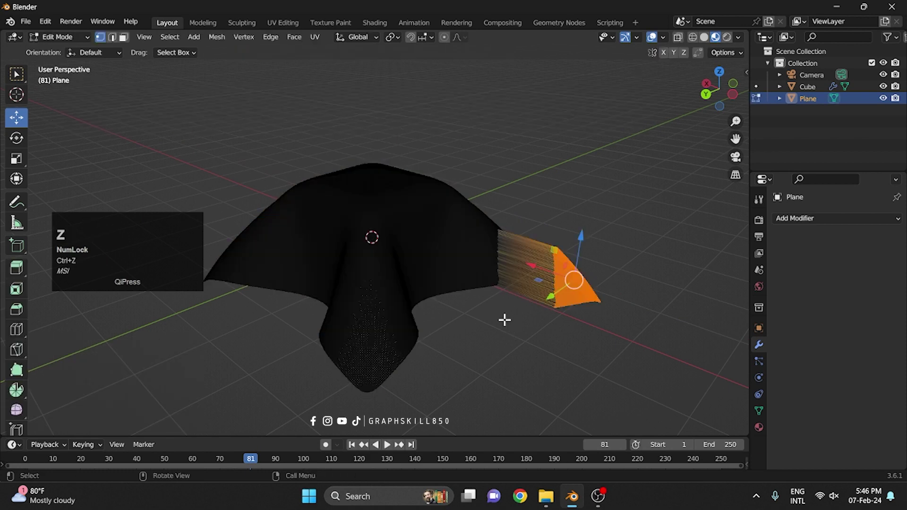
pyautogui.press('ctrl+z')
pyautogui.press('Tab')
pyautogui.moveTo(652, 273); pyautogui.dragTo(622, 283)
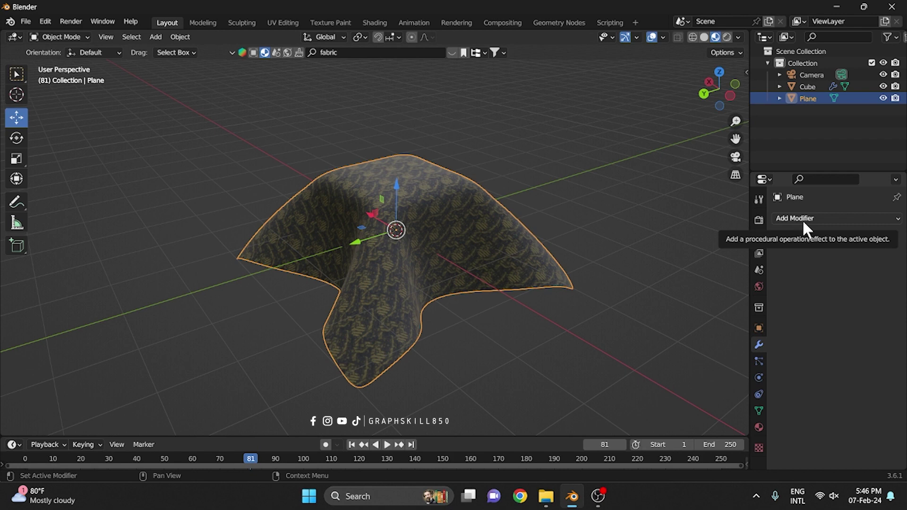
pyautogui.click(808, 231)
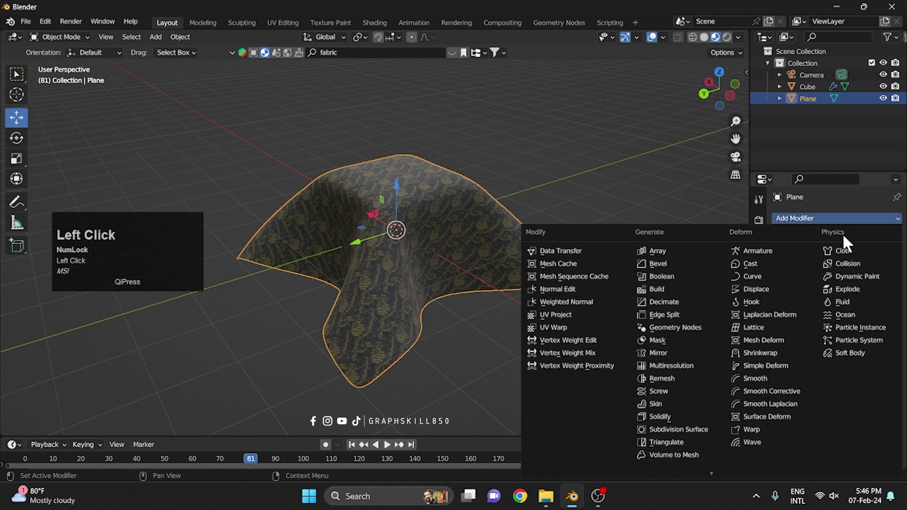